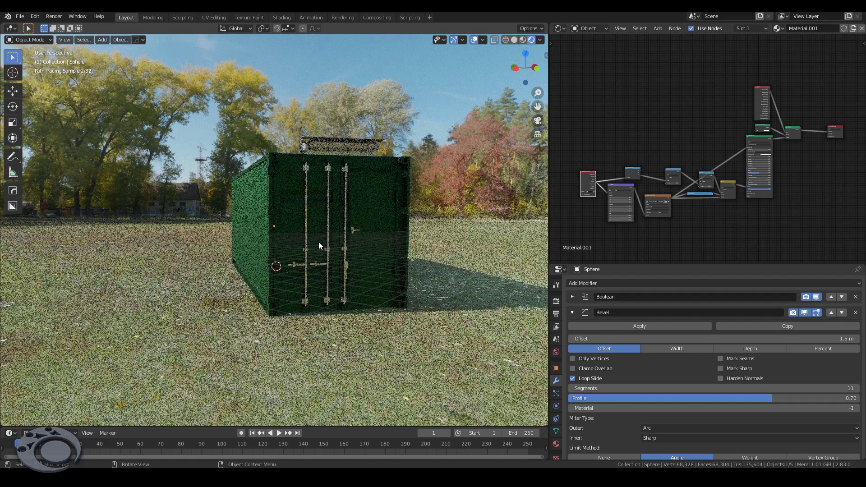
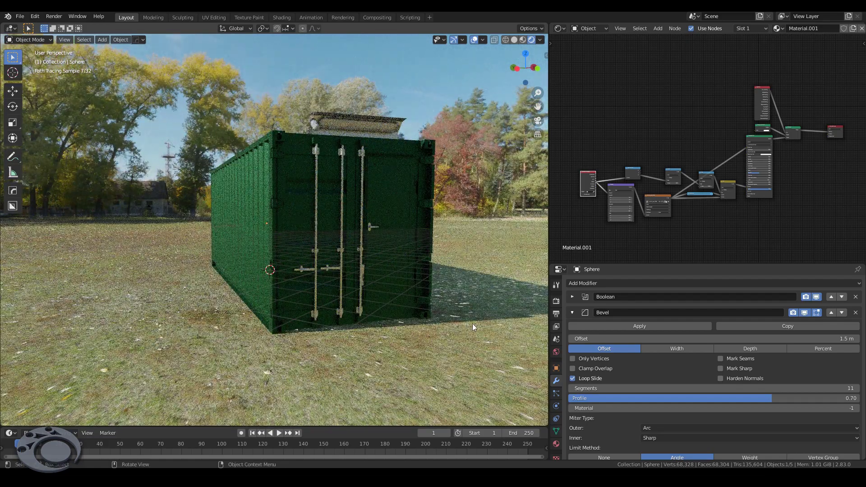
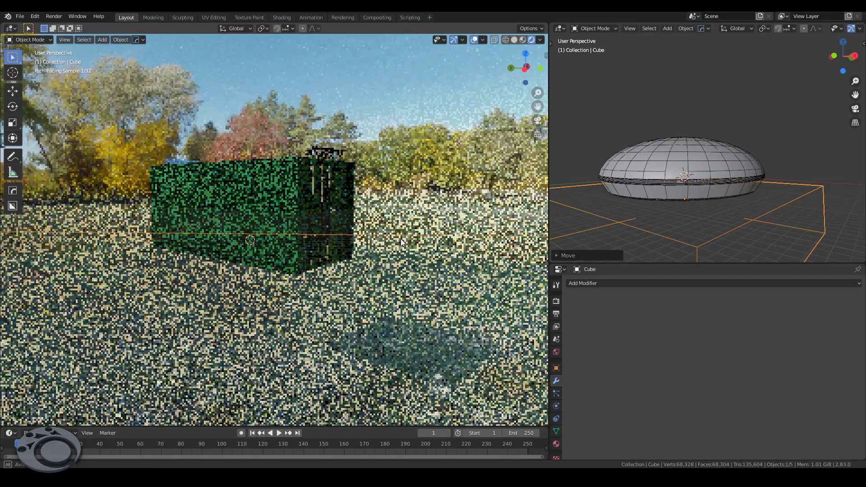
Confirm the ground cube's new position under the container
click(393, 238)
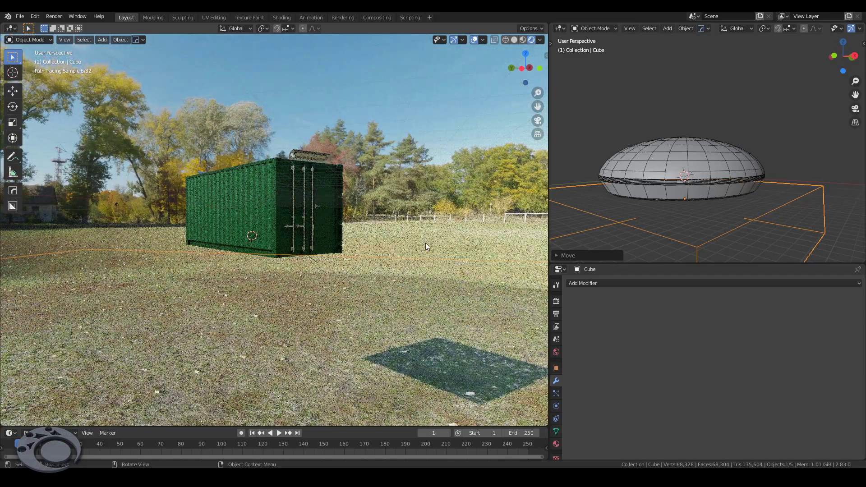
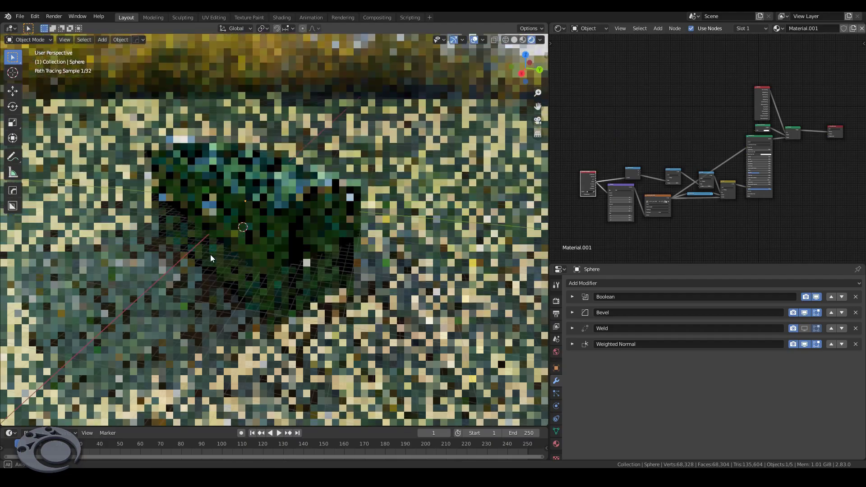
Set the World surface to Background with the autumn_park_8k.hdr environment texture
click(201, 231)
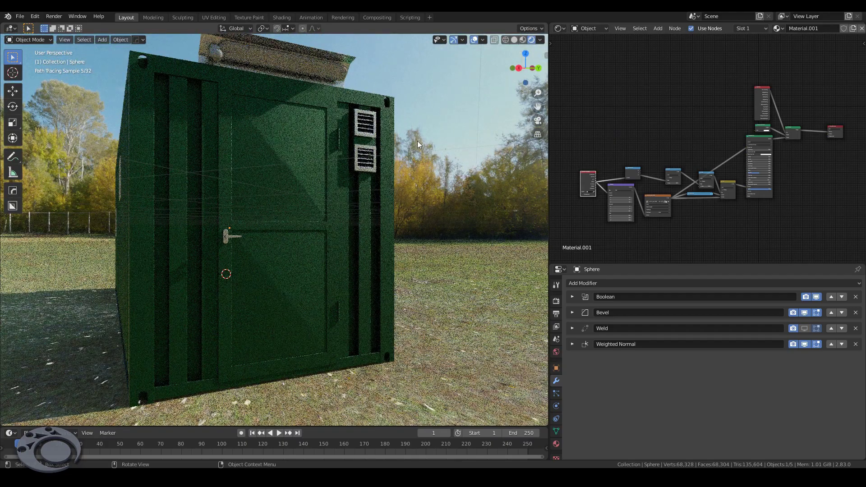
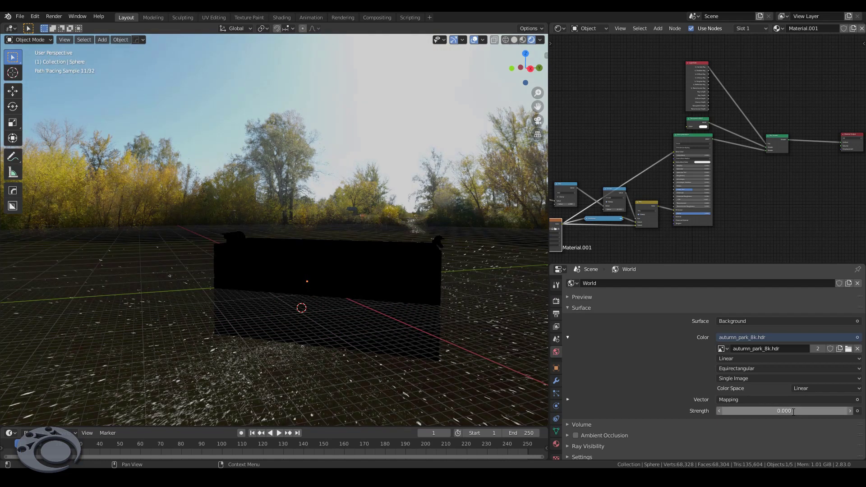
Set the background Strength to 0.900 and frame the container on the grass
click(472, 371)
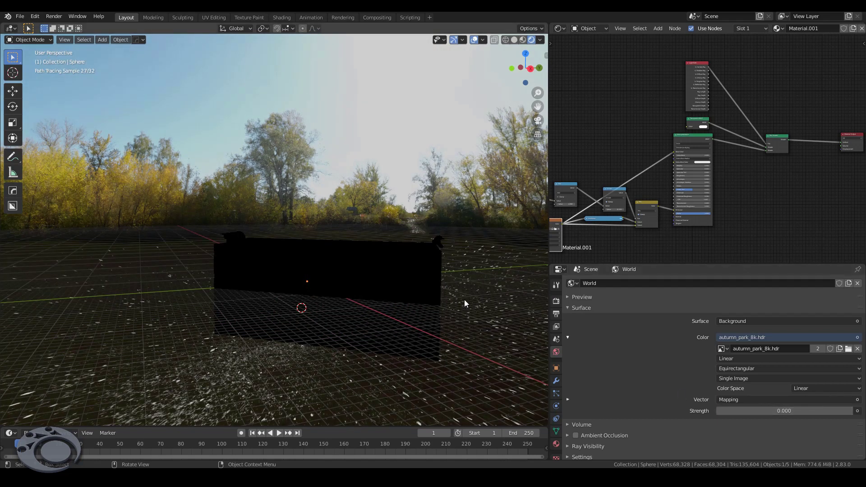
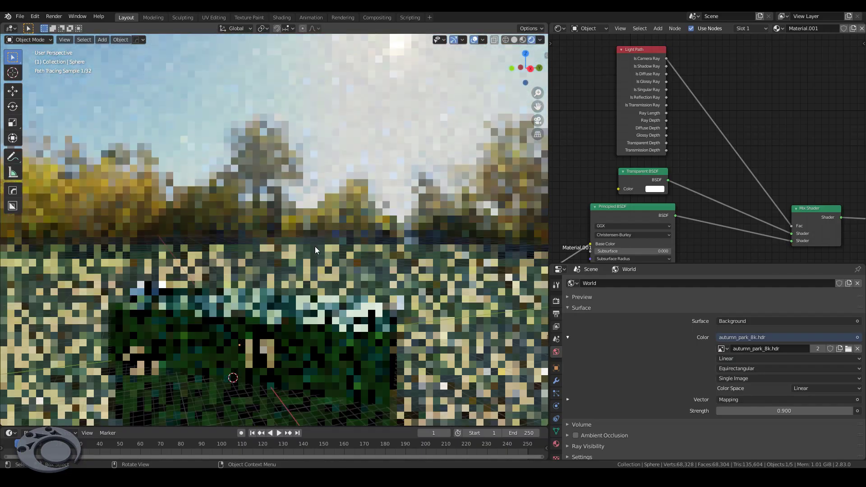
drag(296, 340, 410, 292)
drag(438, 293, 412, 296)
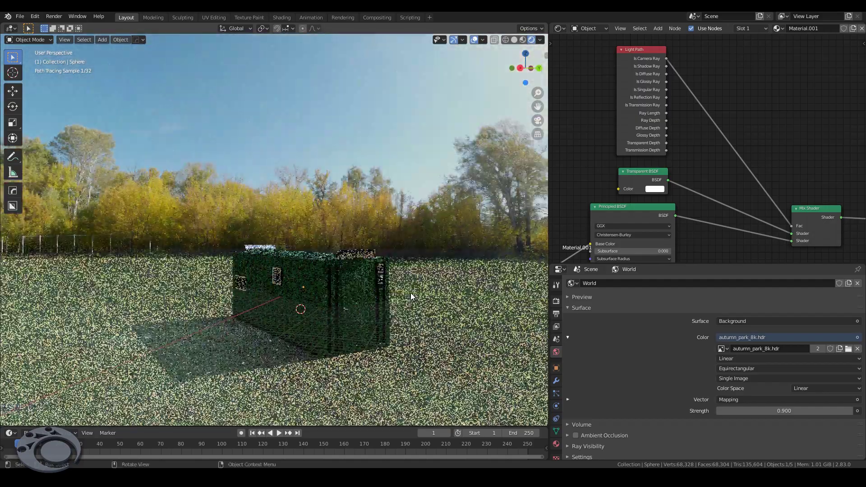
Bring the Mapping node feeding the HDRI into view in the Shader Editor
click(715, 157)
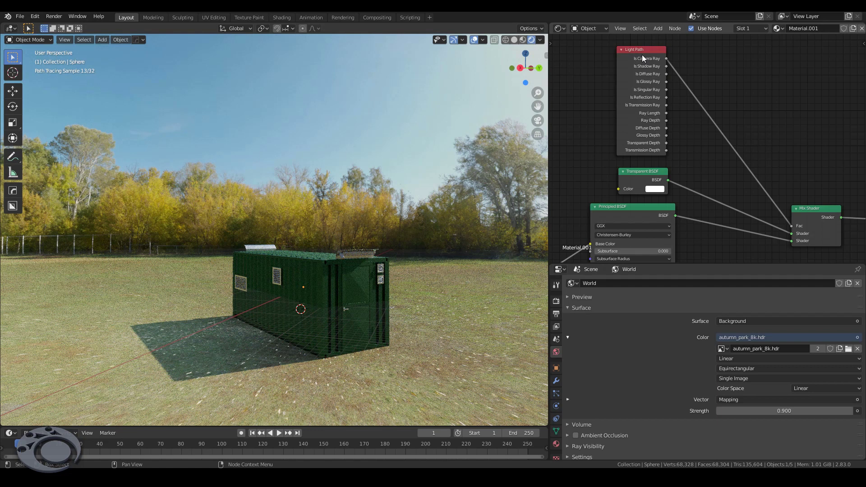
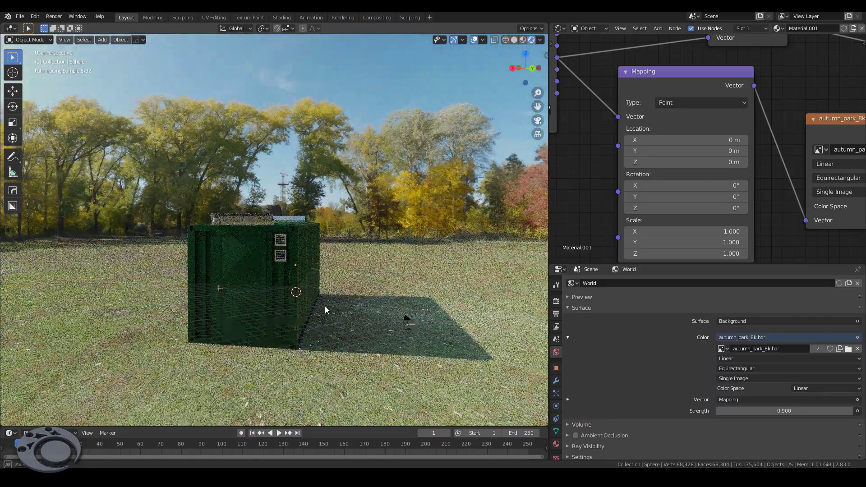
Select the shipping container and view it from its side before duplicating
drag(297, 273, 308, 265)
click(309, 263)
drag(315, 283, 417, 317)
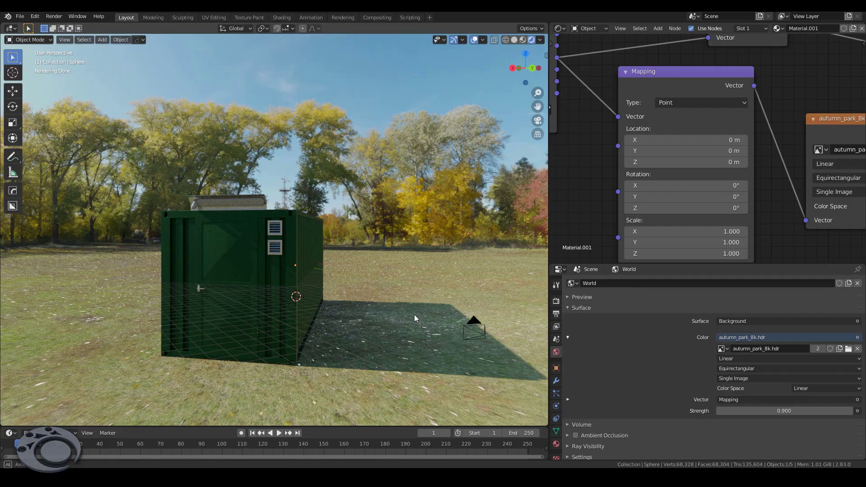
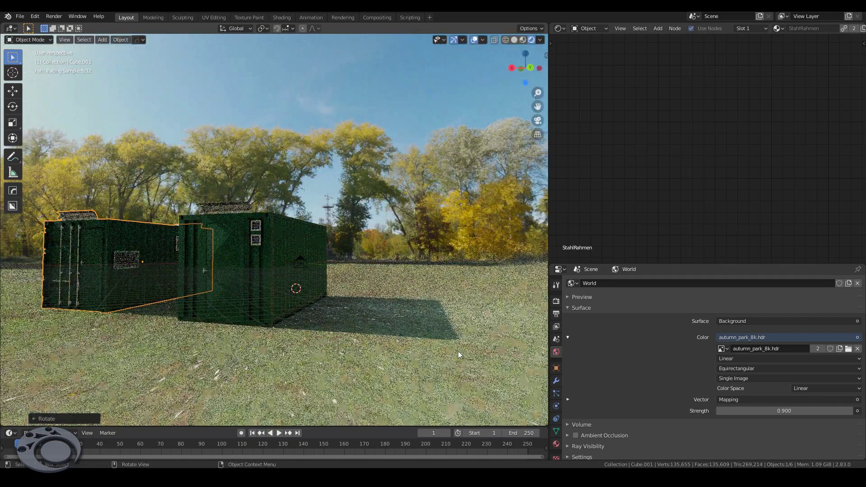
Place the rotated duplicate beside the first and frame both containers on the grass
drag(478, 109, 483, 325)
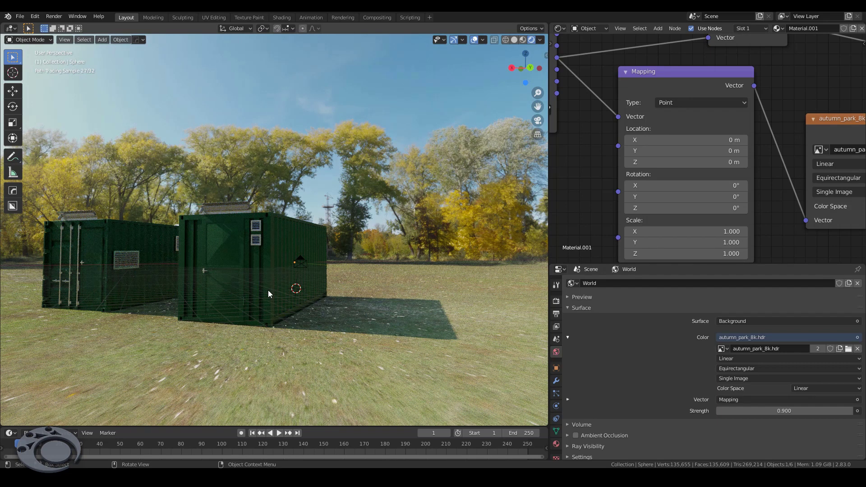
drag(184, 307, 332, 228)
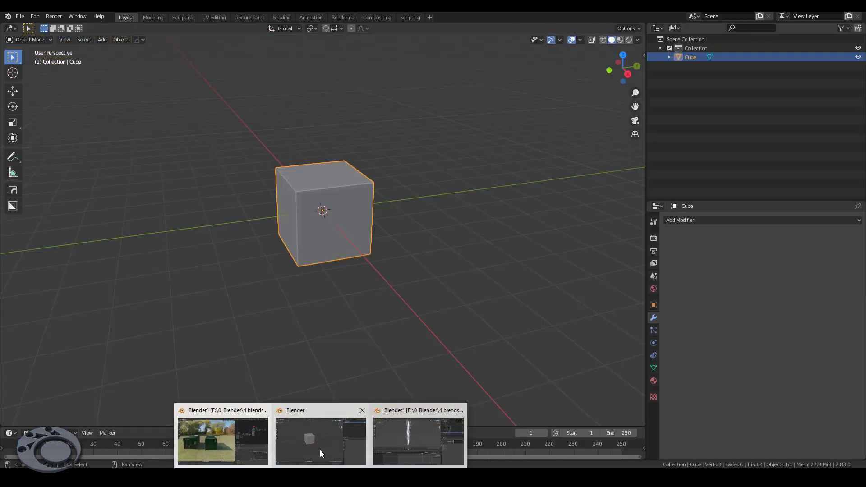
middle_click(401, 440)
click(398, 120)
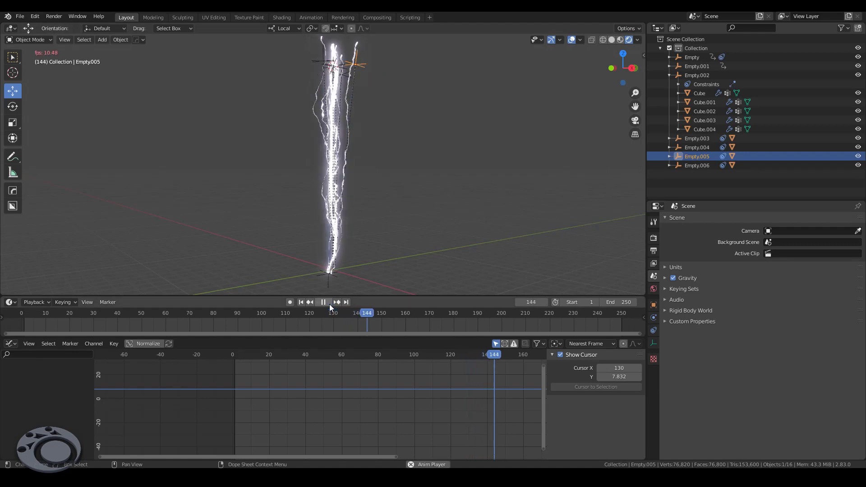
click(323, 204)
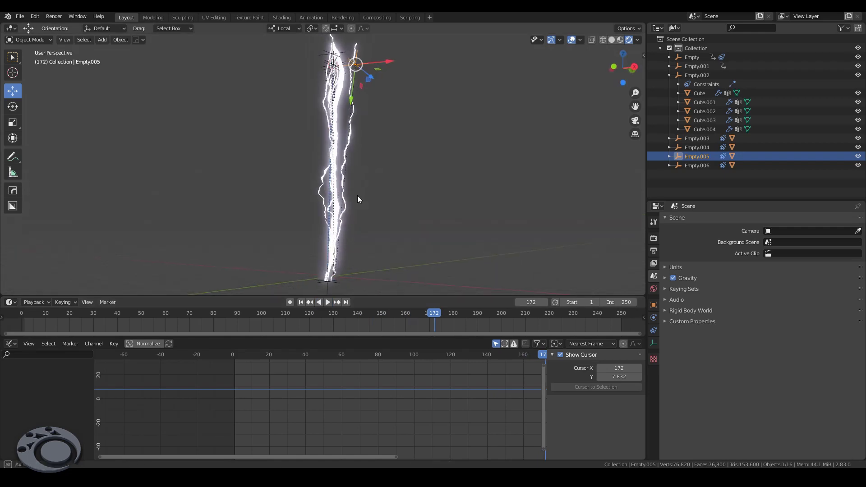
click(355, 195)
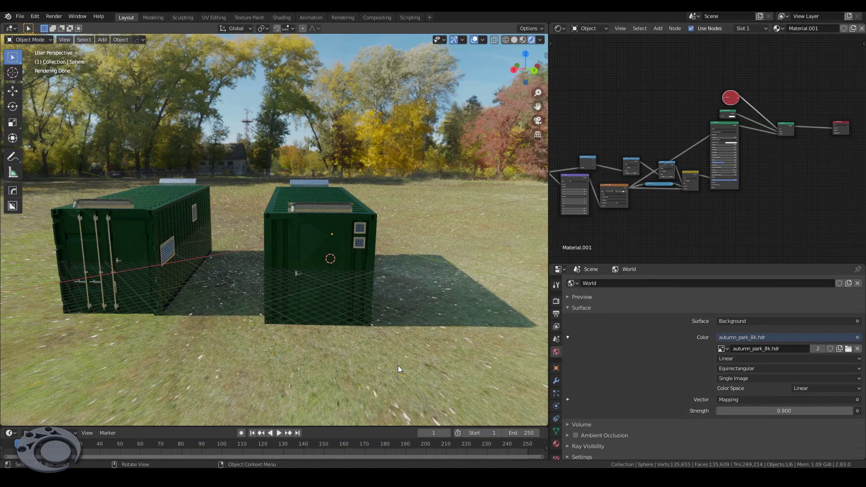